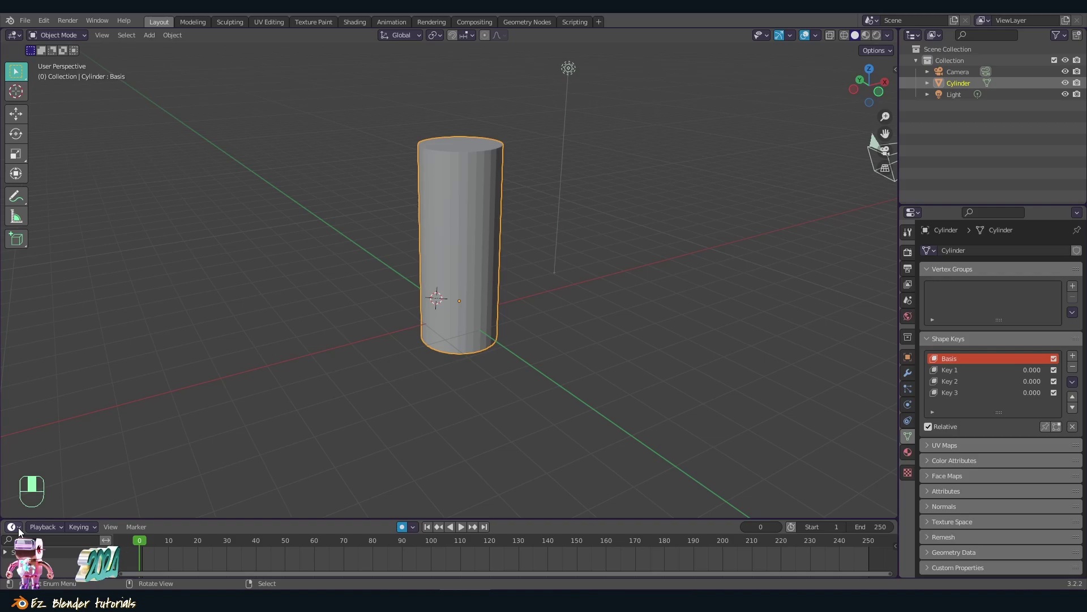
# - Switch an area to a different editor type from the editor-type list
pyautogui.click(219, 415)
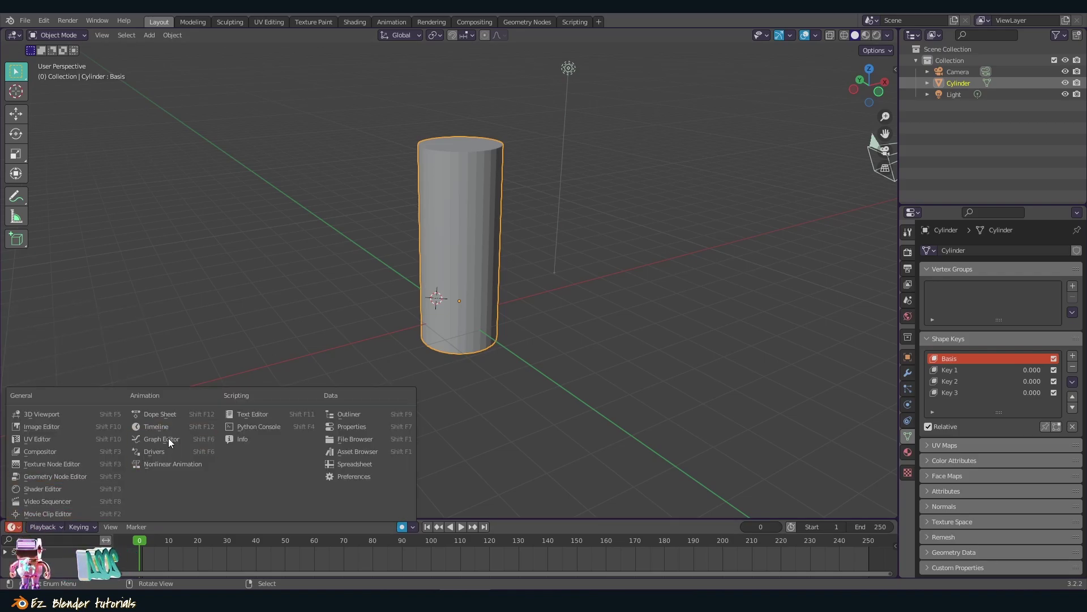
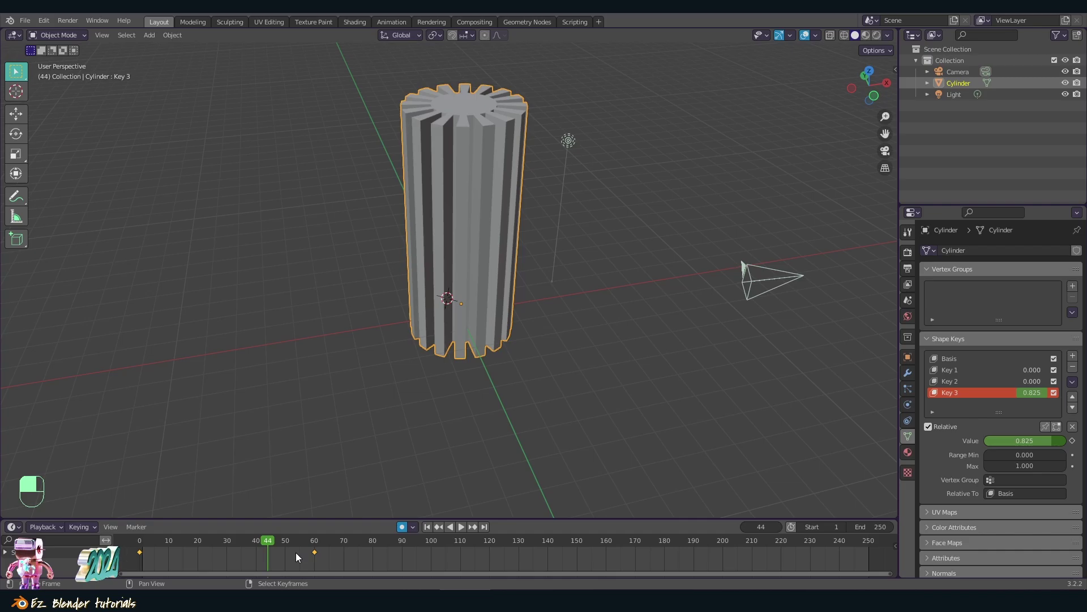
# - Stop playback at the first frame and keyframe Key 3's value of 0 at frame 0
pyautogui.press('Delete')
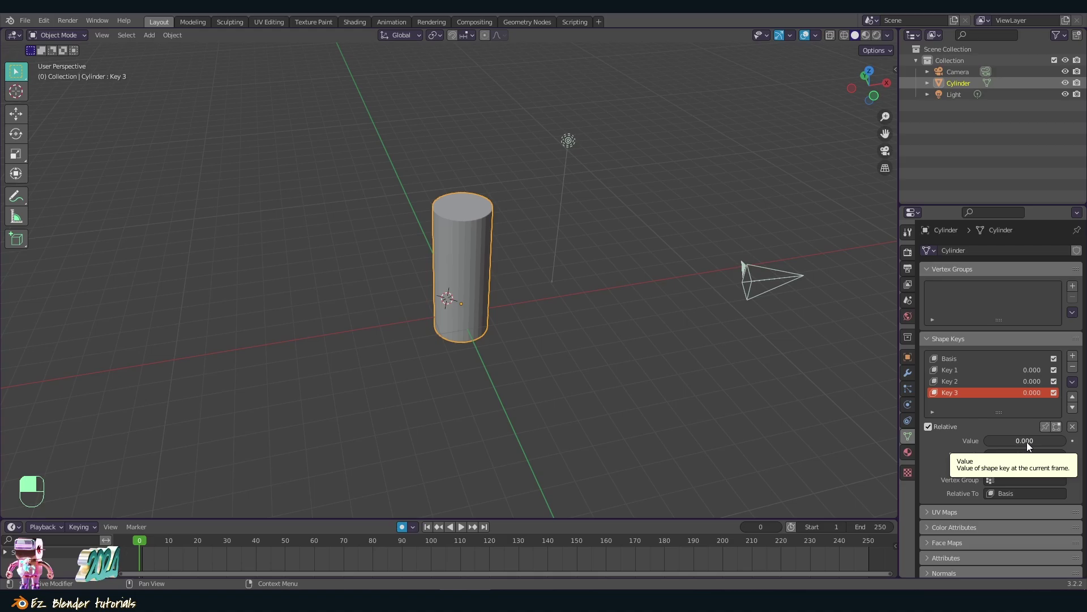
pyautogui.press('i')
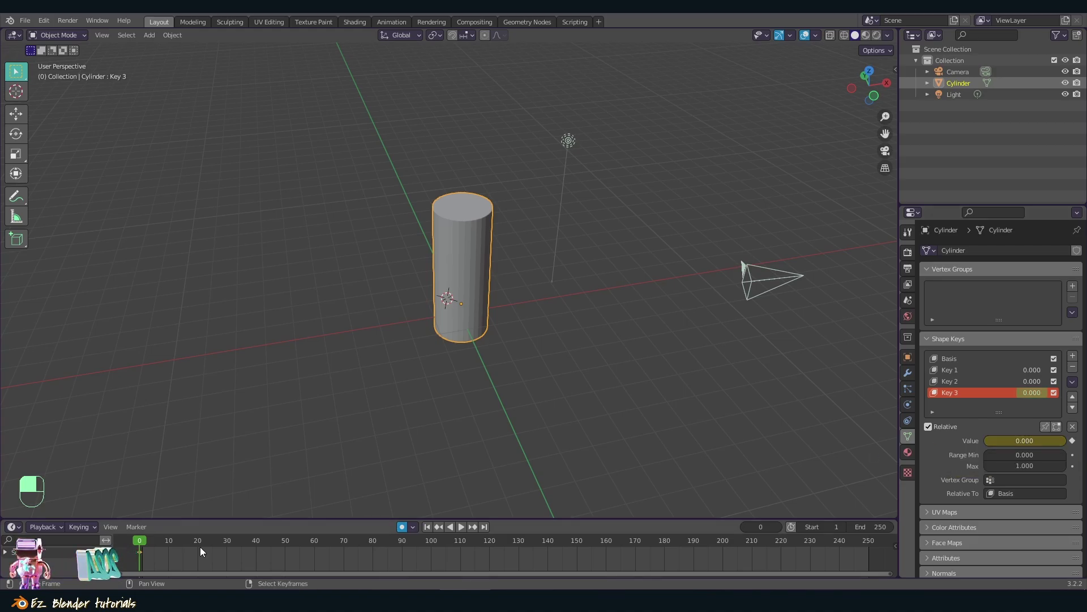
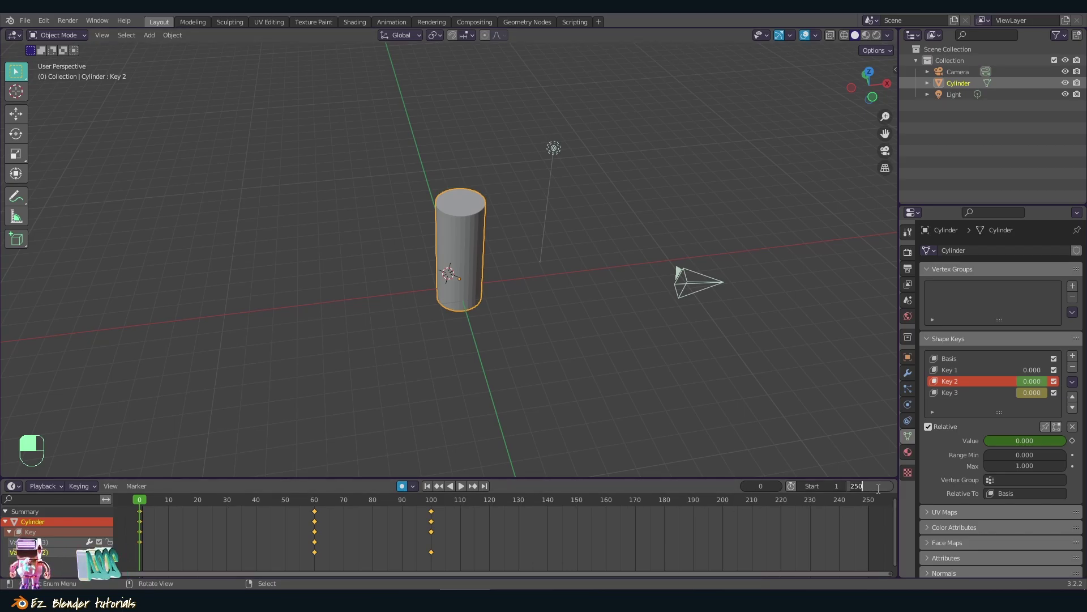
# - Give the Key 2 keyframes Linear interpolation so the curve ramps straight from frame 60 to 100
pyautogui.press('KP_0')
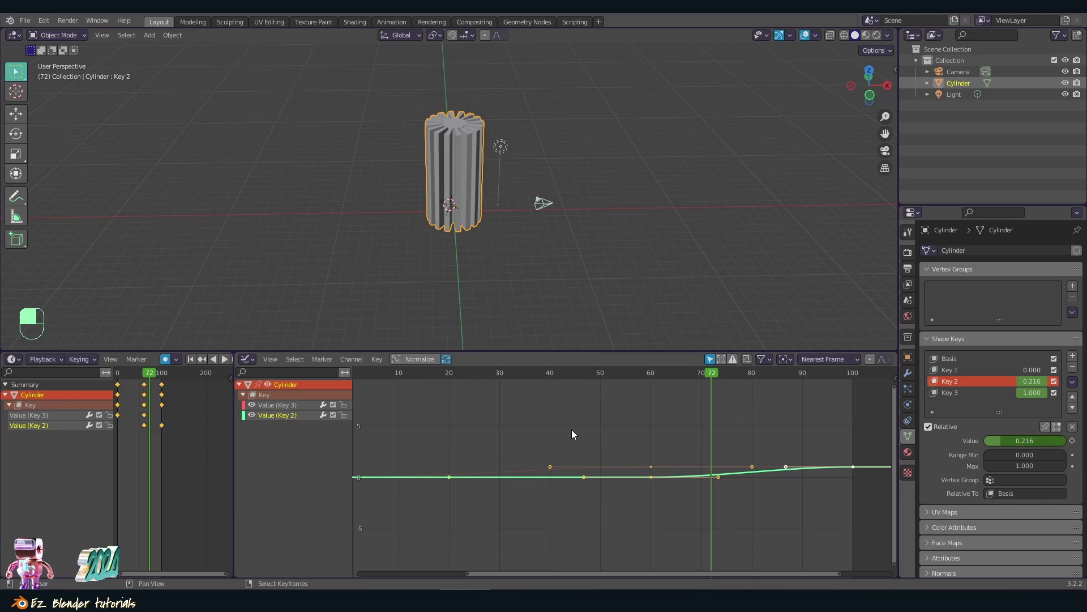
pyautogui.press('t')
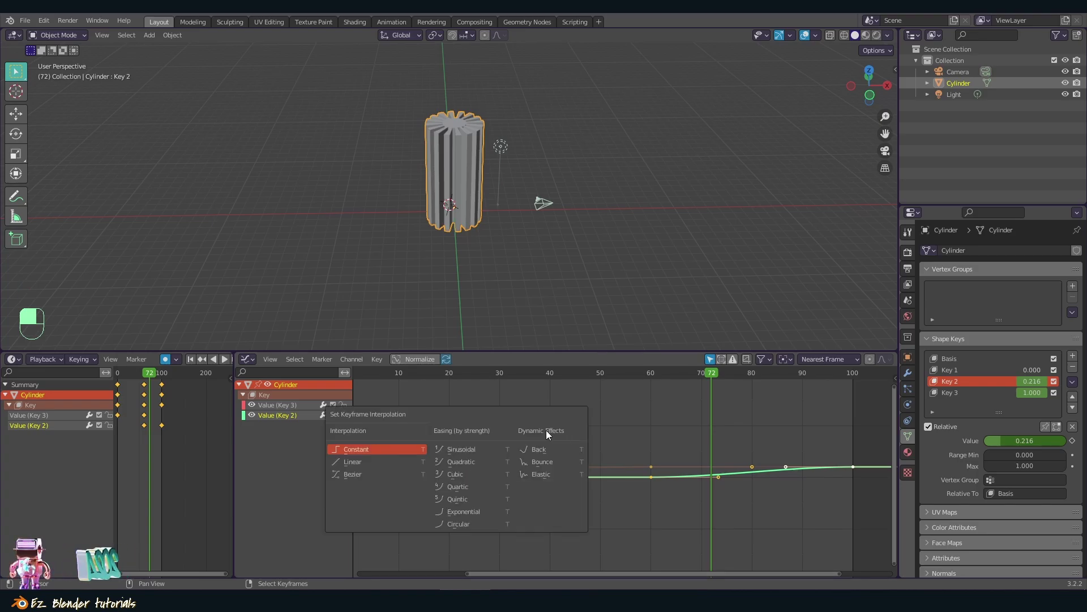
pyautogui.press('t')
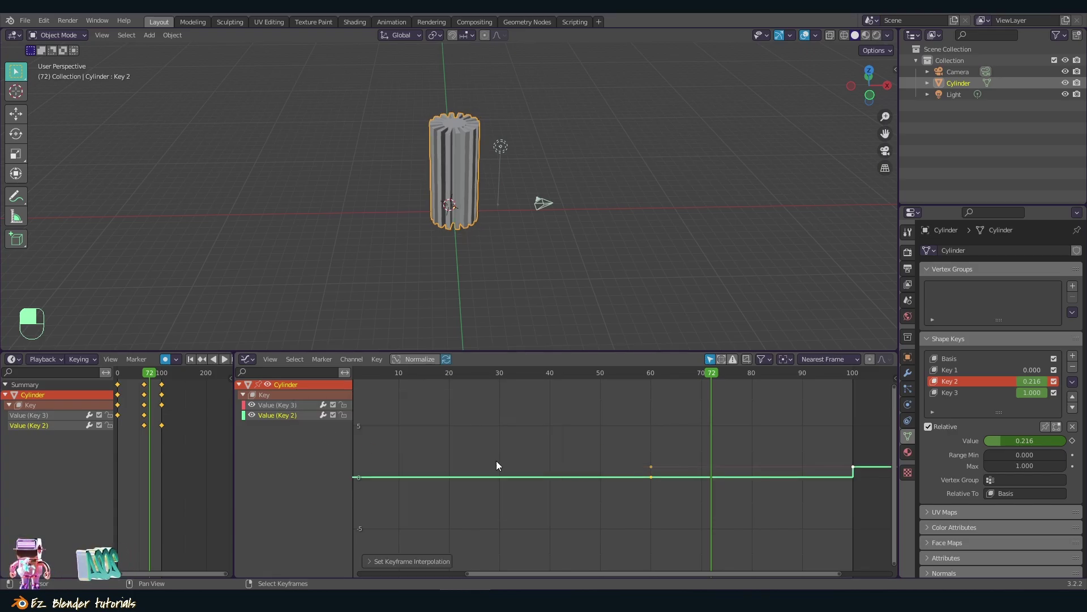
pyautogui.press('ctrl+z')
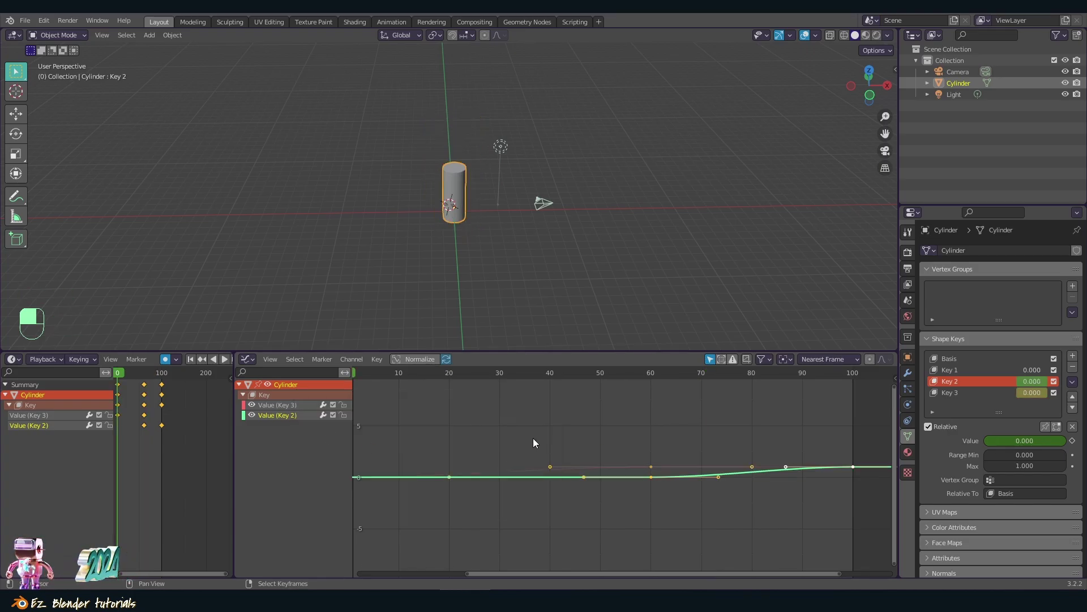
pyautogui.press('t')
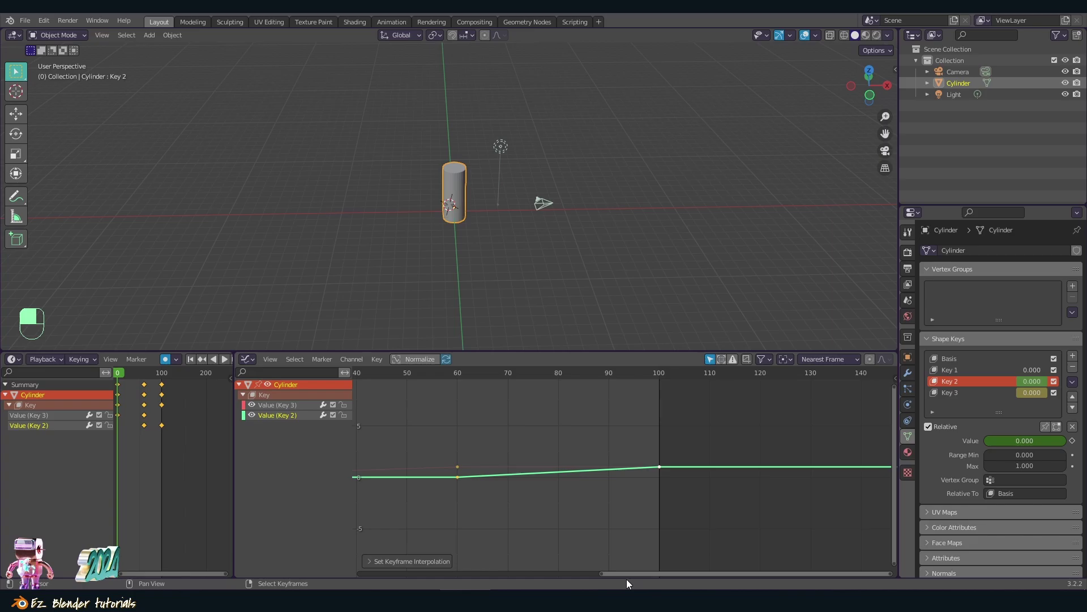
# - Play the shape key animation forwards and then in reverse, watching the cylinder morph
pyautogui.press('t')
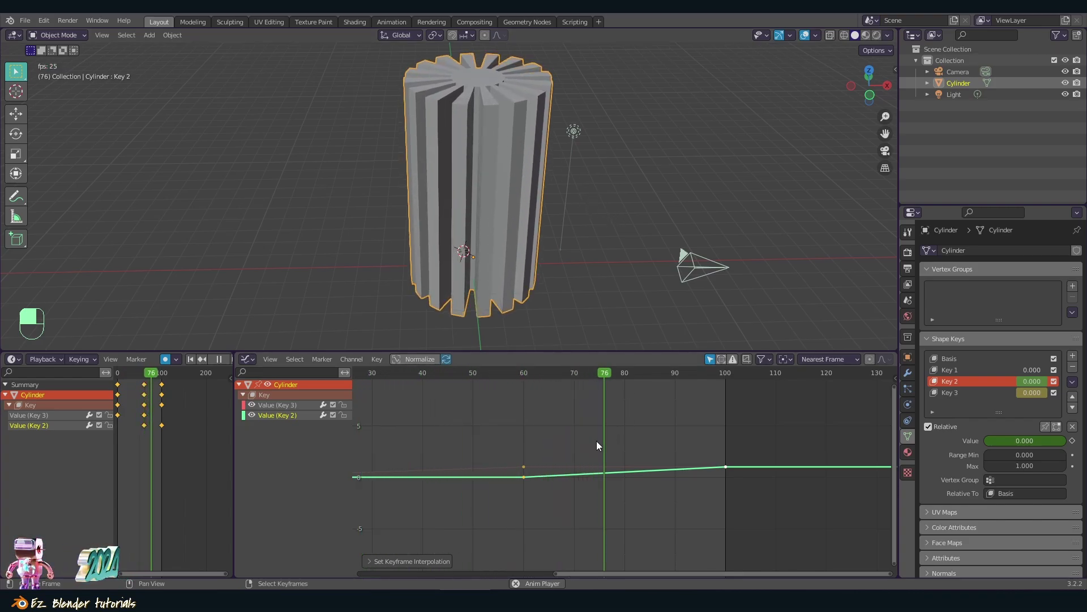
pyautogui.press('t')
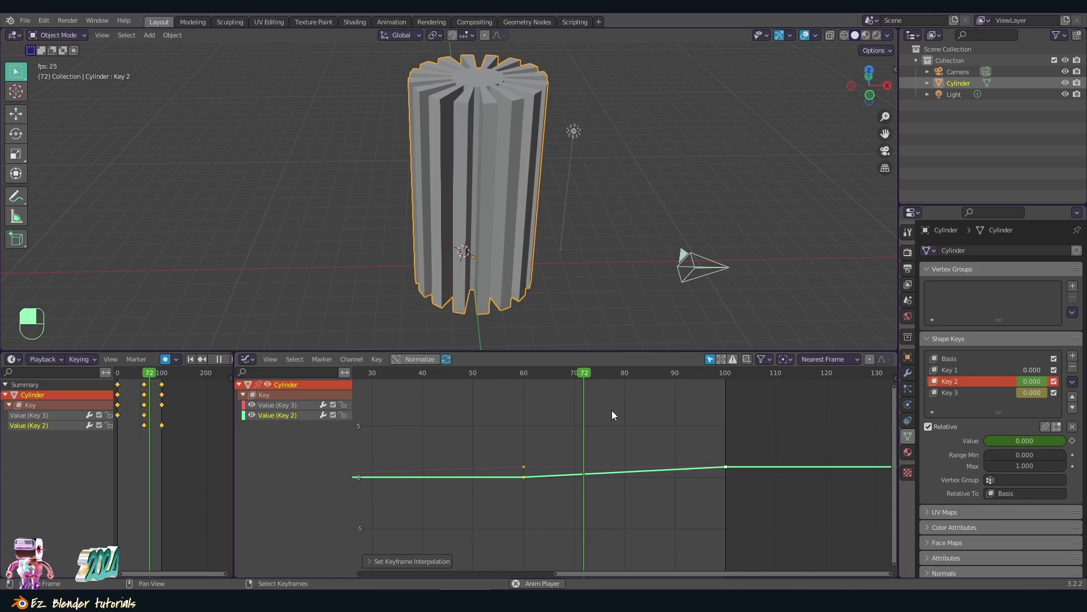
pyautogui.press('t')
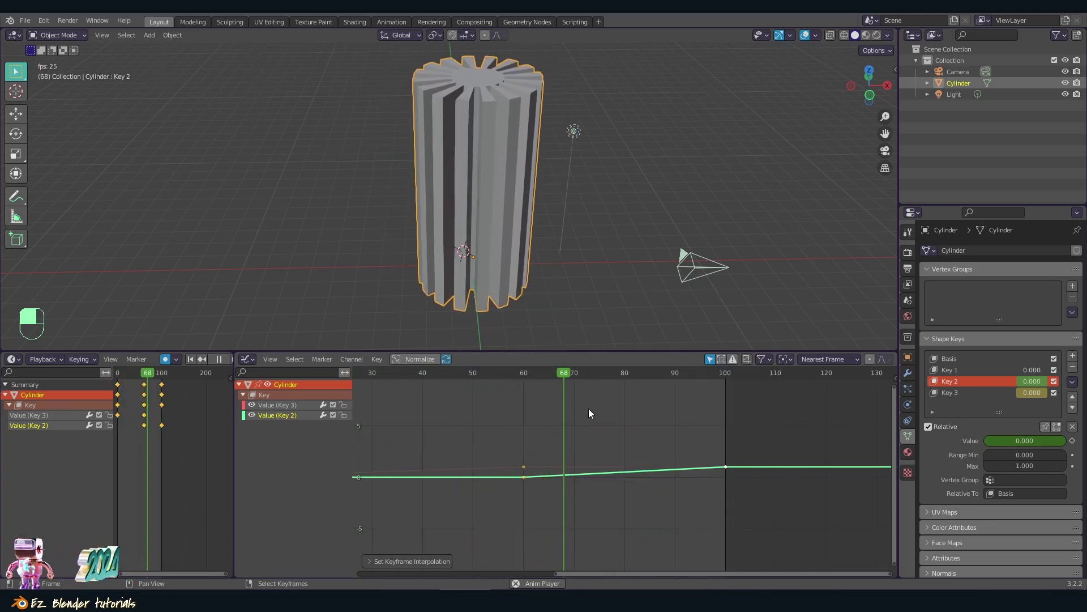
pyautogui.press('t')
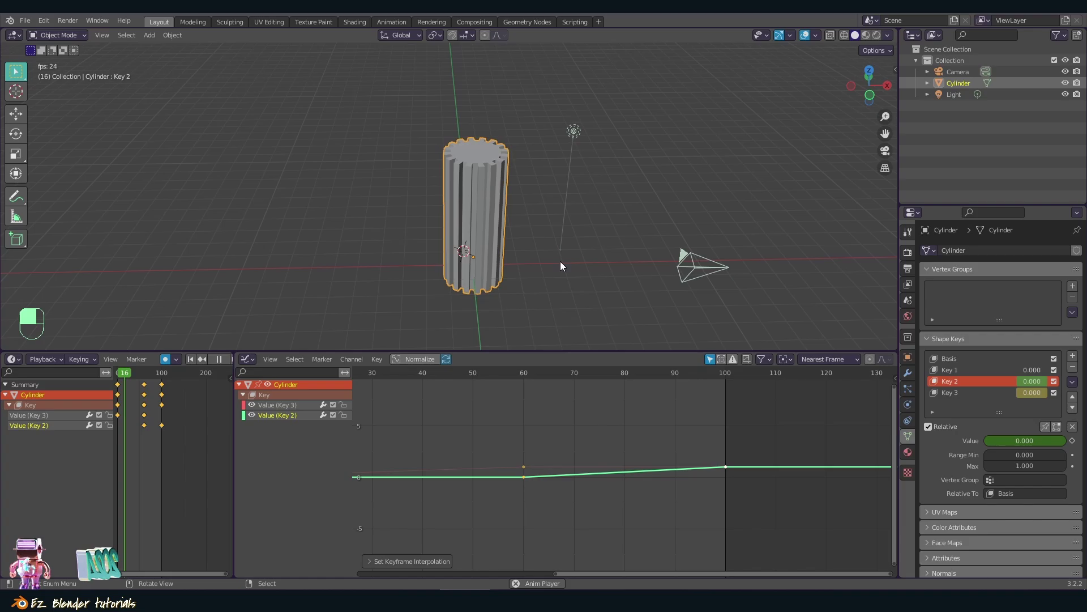